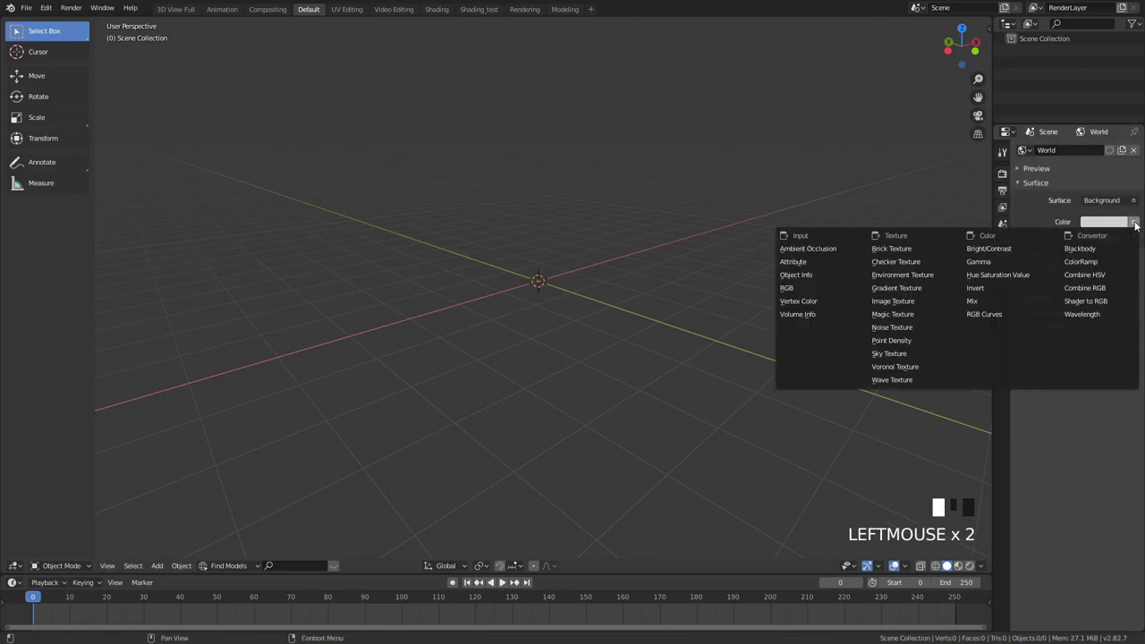
Step: Adjust options in the right-hand panel and viewport before adding objects
left_click(1023, 185)
left_click(1033, 217)
left_click(1005, 227)
left_click_drag(1003, 212, 1038, 248)
left_click_drag(1071, 291, 1054, 225)
left_click(1001, 176)
left_click(1006, 155)
key("t")
left_click_drag(603, 249, 612, 228)
Step: Add a plane, rotate it to stand upright and scale it wider in front view
key("shift+a")
key("KP_1")
key("KP_5")
key("r")
key("s")
key("s")
scroll("up", 3)
middle_click(748, 290)
Step: Add a camera and move it in camera view until the plane fills the frame
key("shift+a")
scroll("down", 3)
key("alt+r")
key("g")
key("r")
key("Right")
key("KP_0")
key("Left")
key("shift+f")
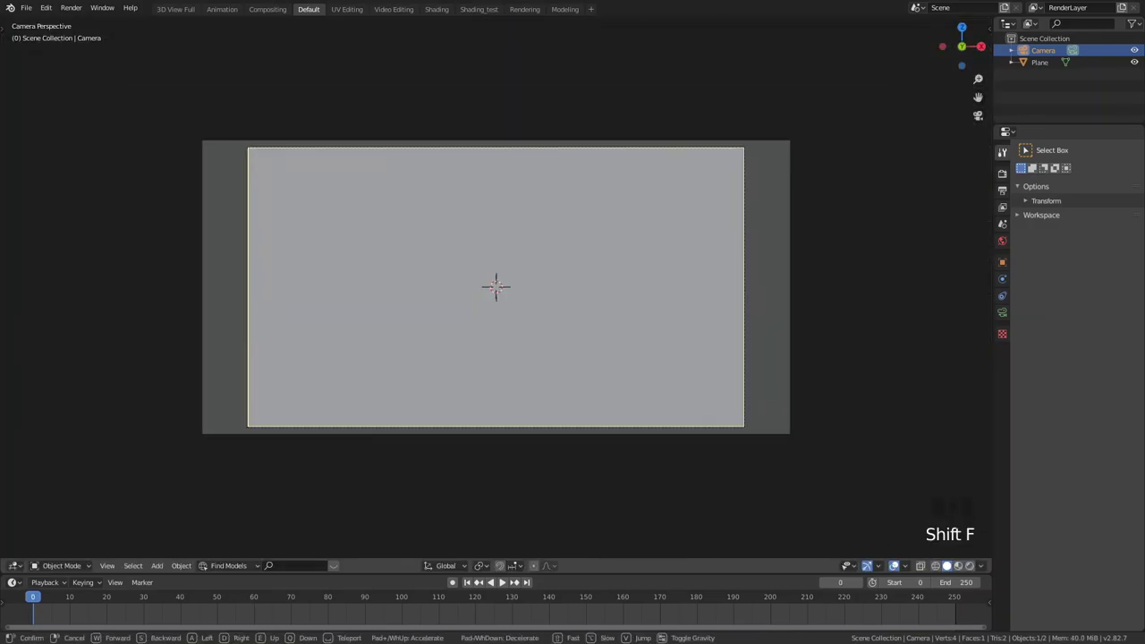
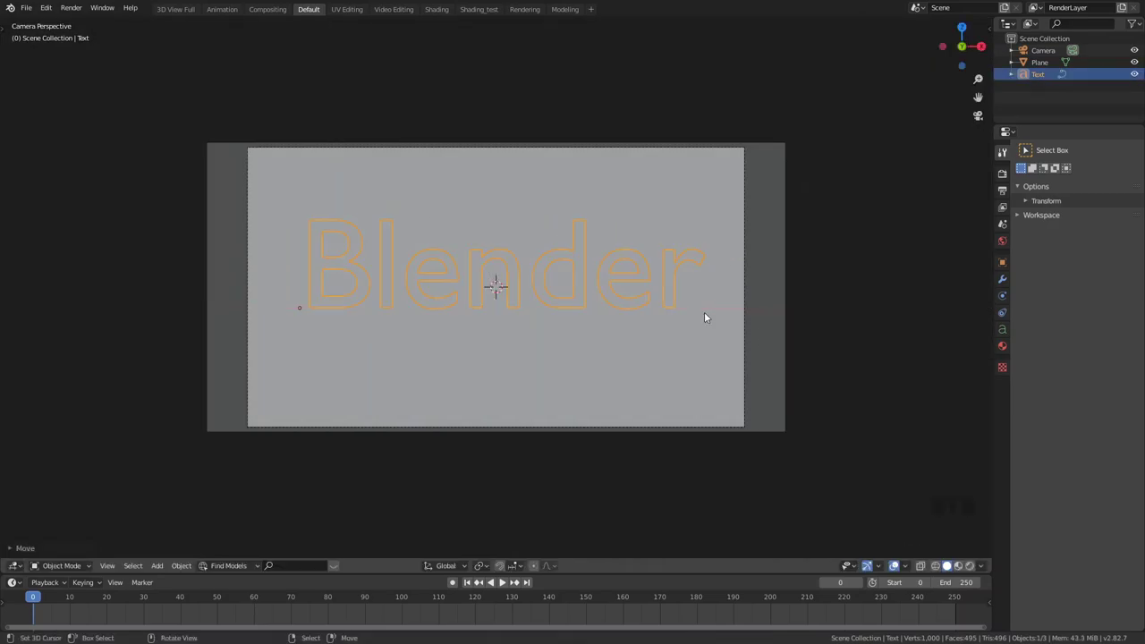
Step: Raise the text's Geometry Extrude to about 0.085 and check the chunky letters through the camera
key("g")
left_click_drag(827, 337, 775, 346)
scroll("up", 3)
left_click_drag(1009, 327, 1085, 271)
left_click_drag(1021, 177, 1050, 233)
left_click(1131, 234)
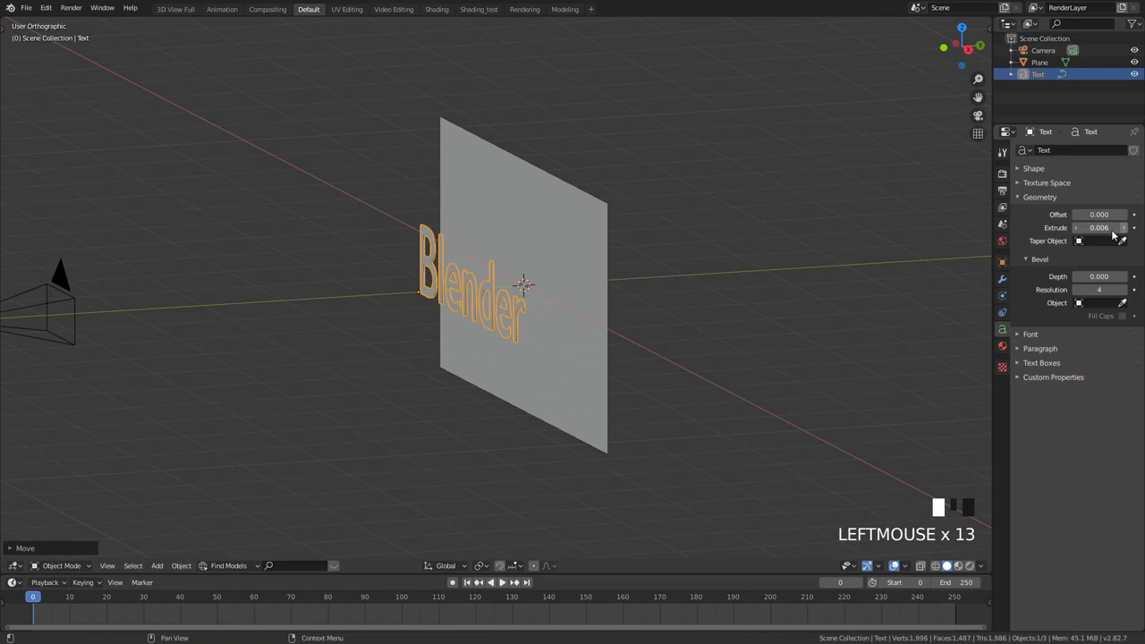
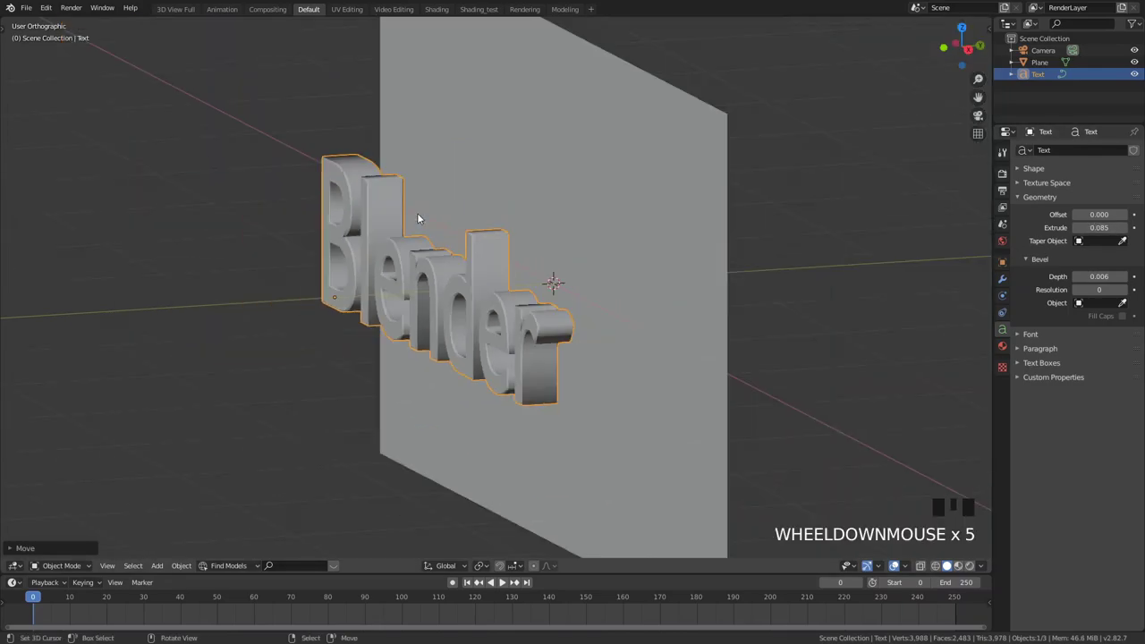
key("KP_0")
right_click(479, 168)
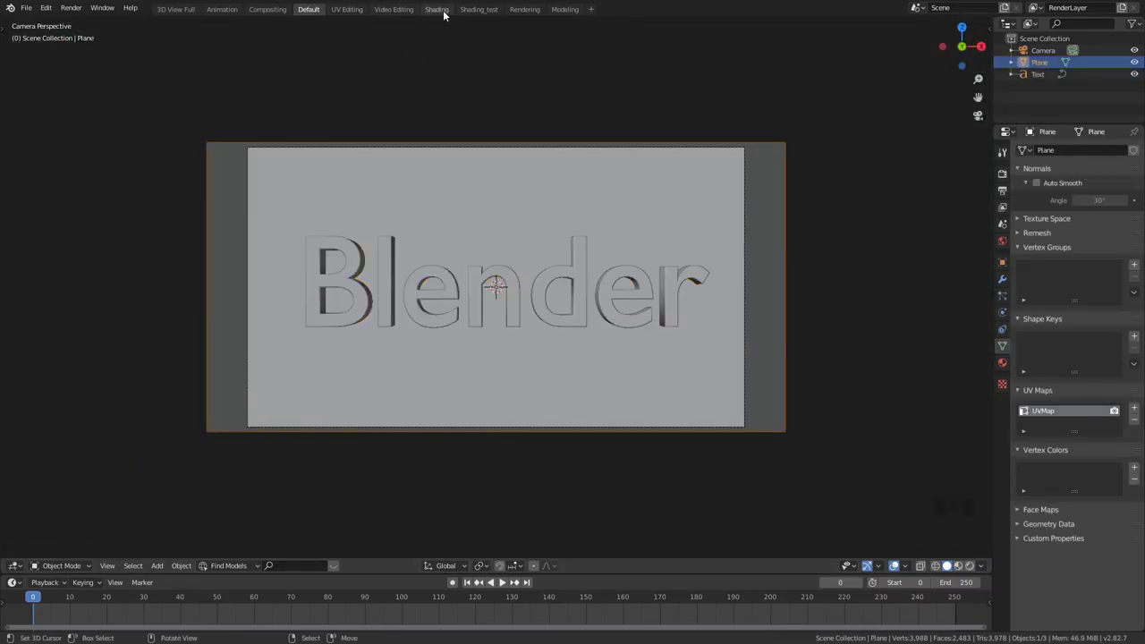
Step: In the Shading_test workspace add Emission and Transparent BSDF nodes to the plane's material
left_click(472, 14)
key("KP_0")
scroll("up", 3)
scroll("down", 3)
key("shift+f")
Step: Arrange the nodes and wire the Emission output into the material's shader input
left_click_drag(1010, 203, 453, 25)
left_click_drag(452, 25, 712, 118)
key("Delete")
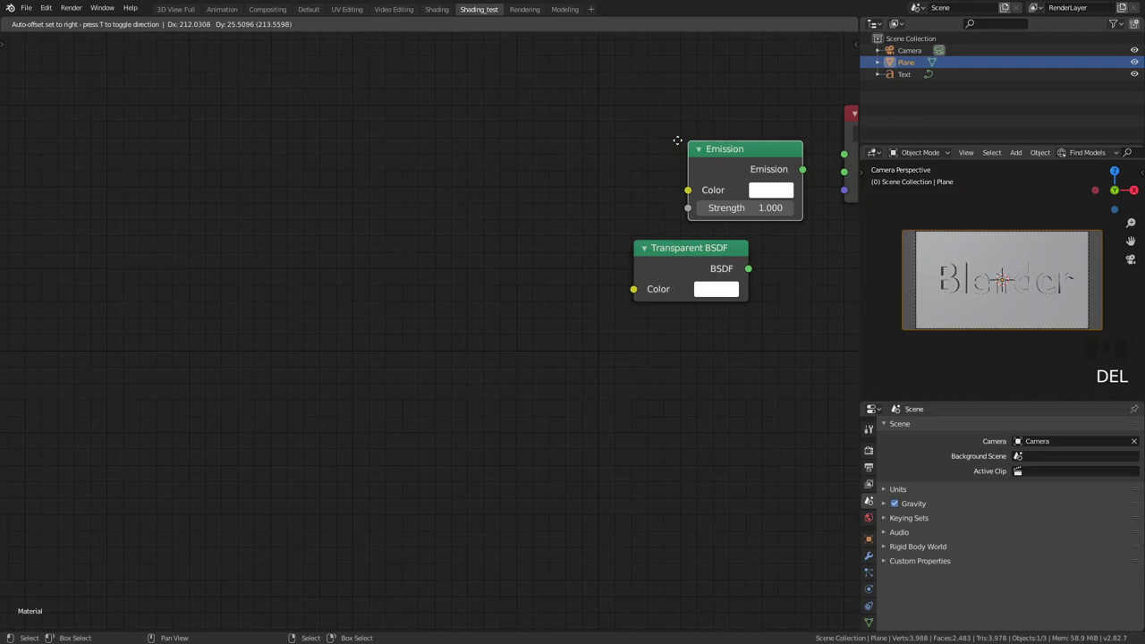
left_click_drag(847, 158, 844, 173)
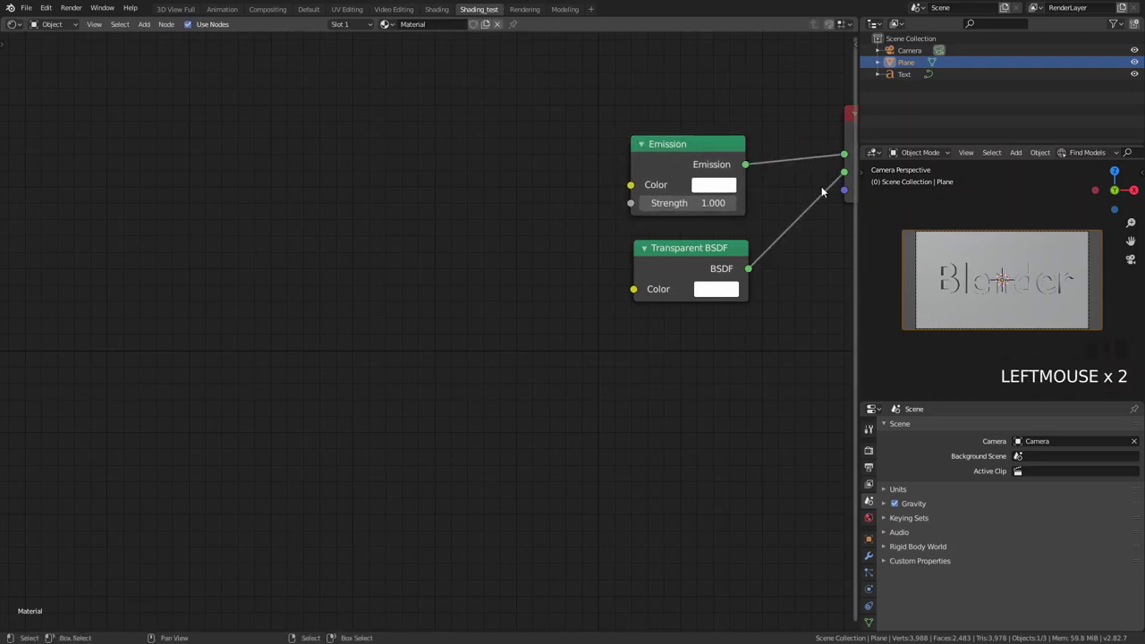
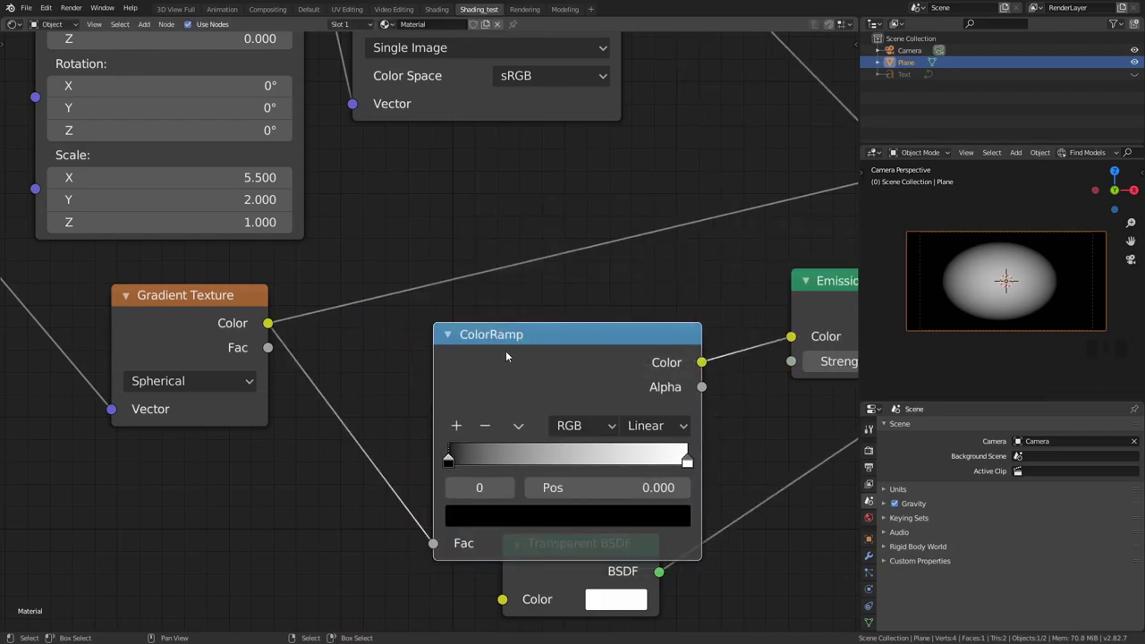
Step: Add and position colour stops on the ramp and set one to cyan in the picker
left_click(652, 282)
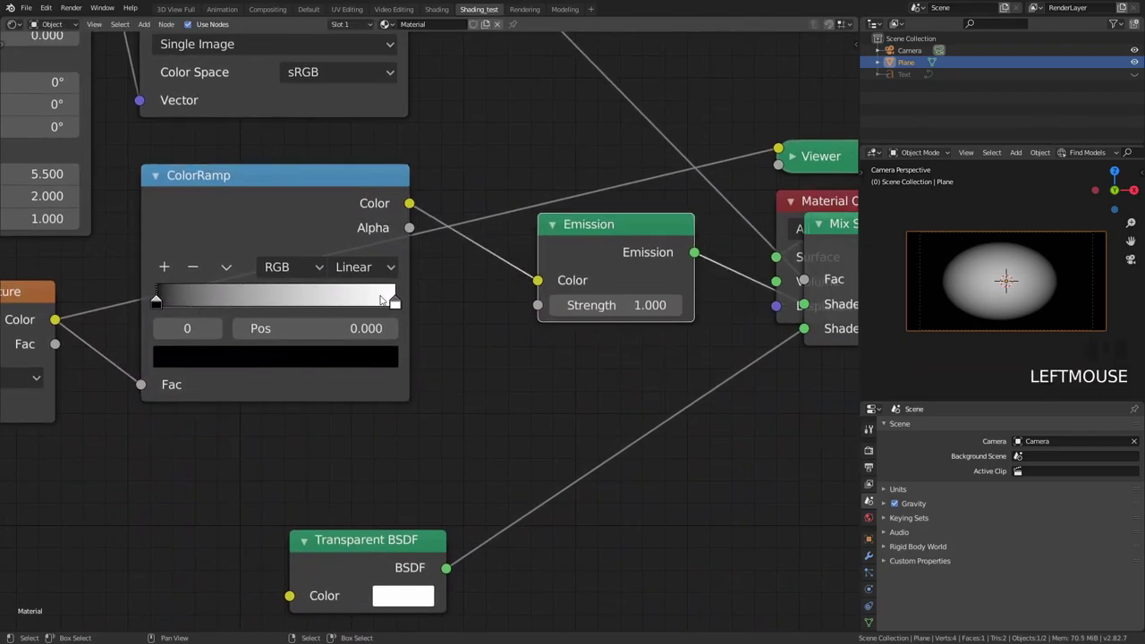
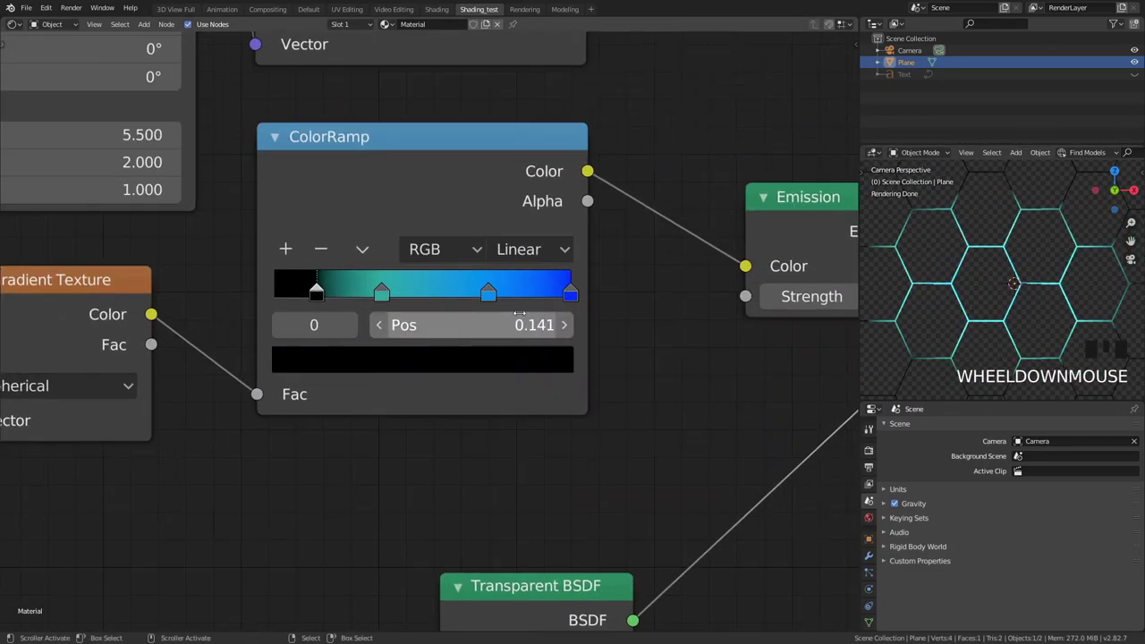
left_click_drag(559, 297, 524, 291)
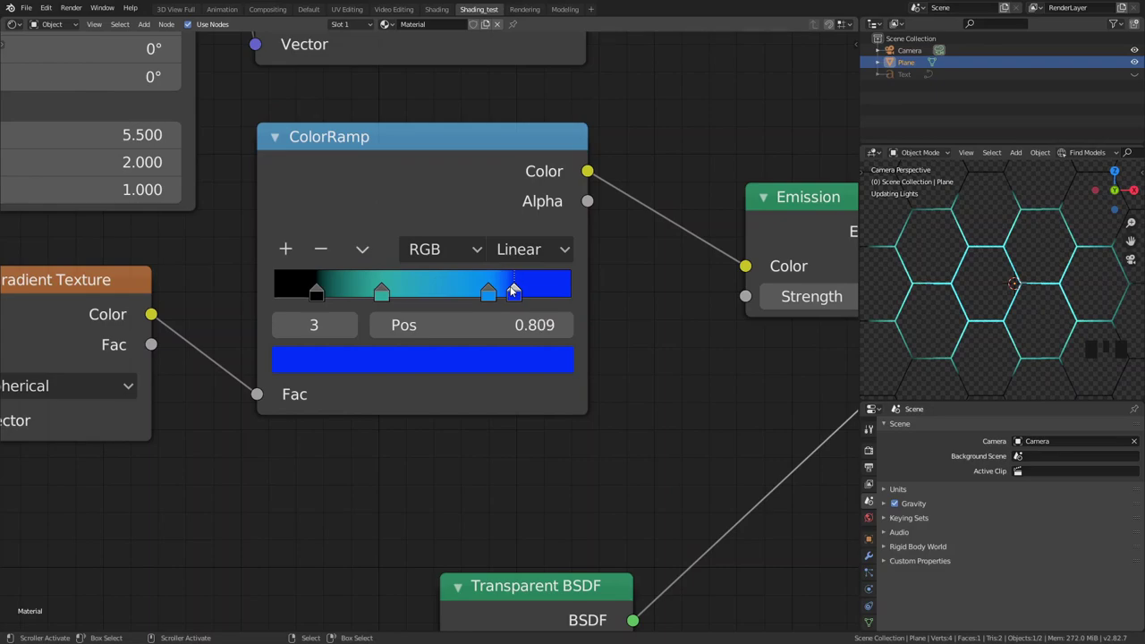
left_click_drag(485, 298, 592, 306)
left_click_drag(492, 292, 496, 124)
left_click(483, 100)
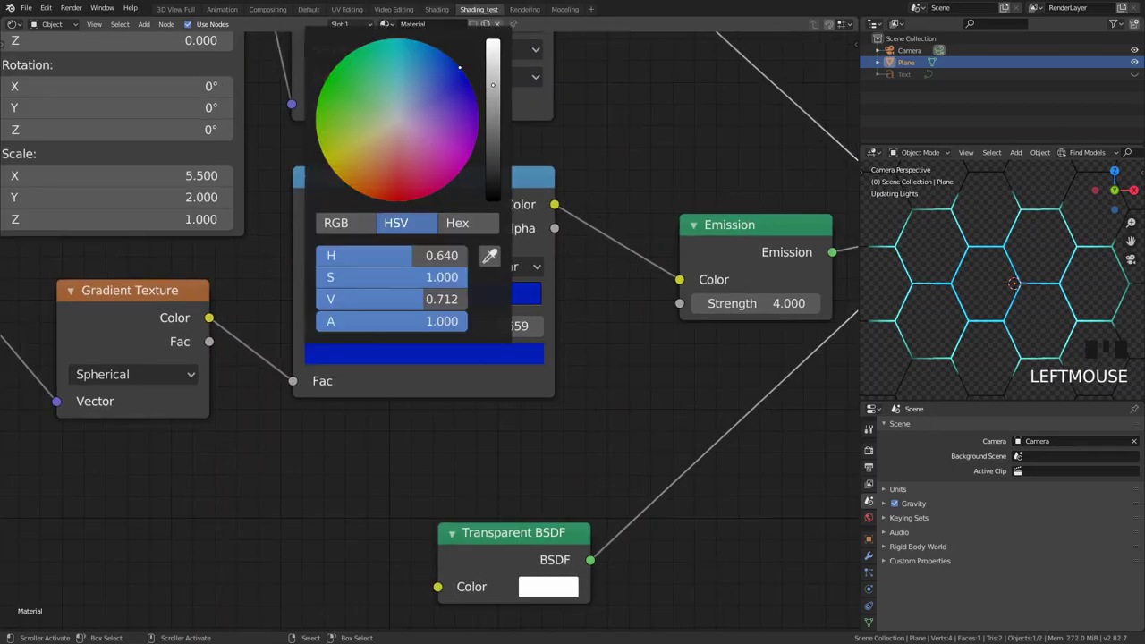
scroll("down", 3)
scroll("up", 3)
Step: Set the last stop to deep blue feeding Emission at strength 4 and preview the glow in the viewport
left_click_drag(341, 297, 413, 89)
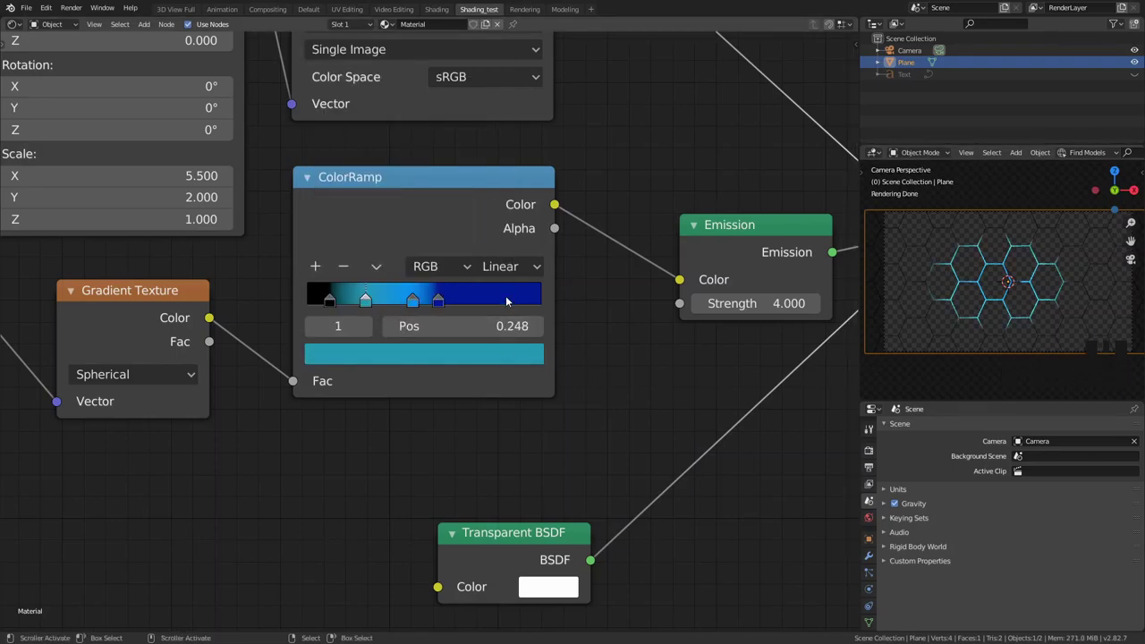
scroll("down", 3)
scroll("up", 3)
key("alt+h")
key("z")
key("z")
left_click_drag(1018, 359, 989, 332)
scroll("down", 3)
scroll("up", 3)
key("z")
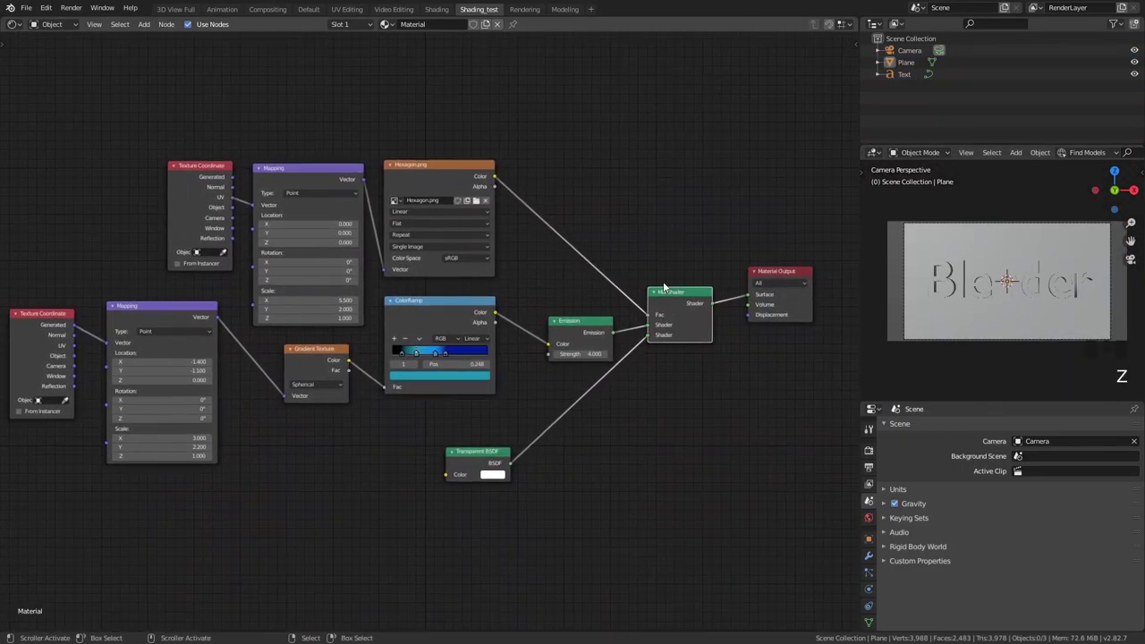
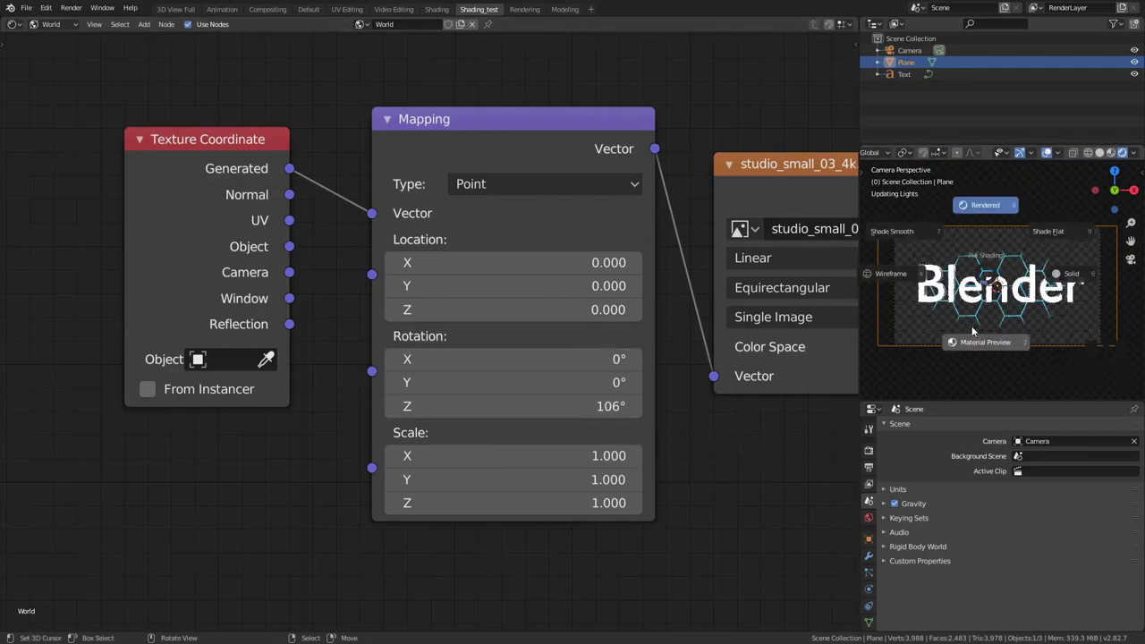
Step: Set the HDRI Mapping node's Z rotation to about −7°
key("z")
left_click(1052, 150)
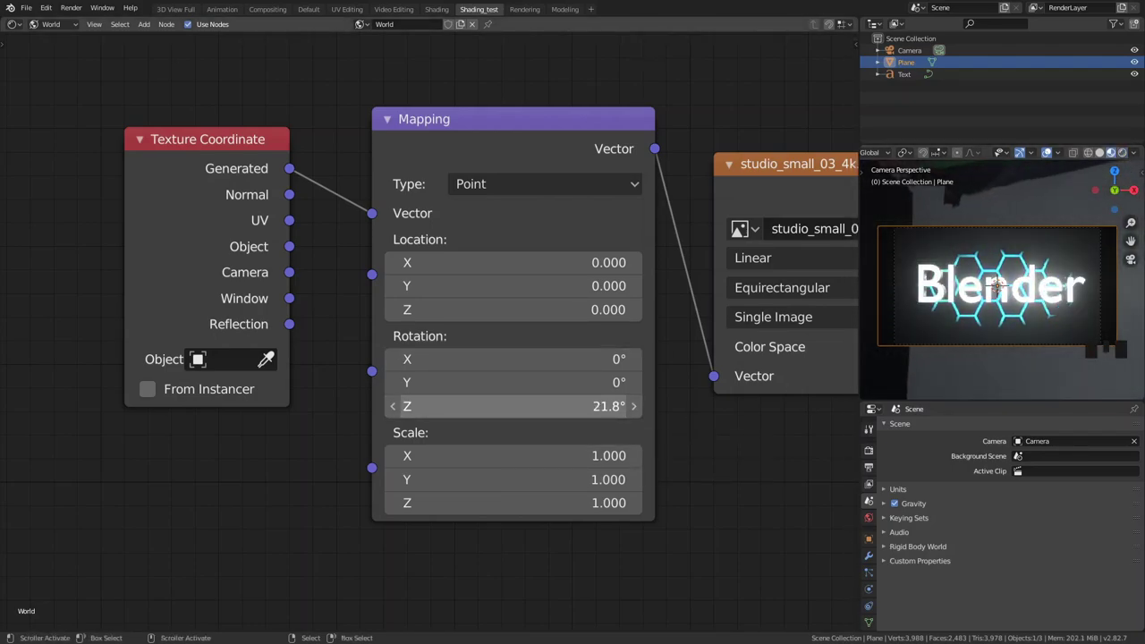
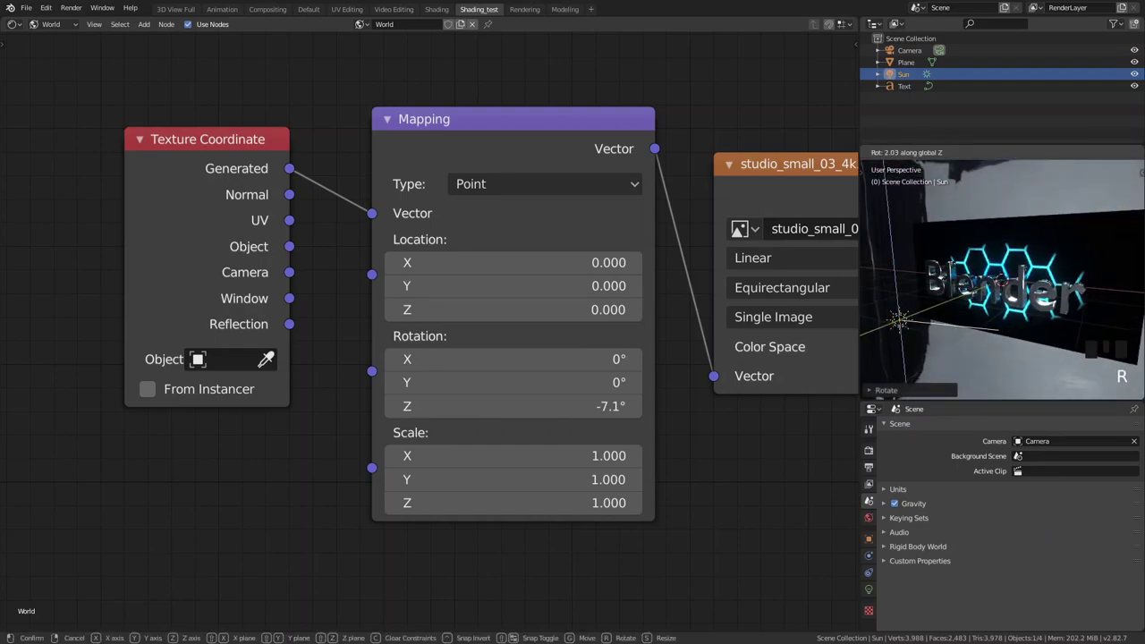
Step: Confirm the Sun lamp's Z rotation and check it from camera view
key("KP_0")
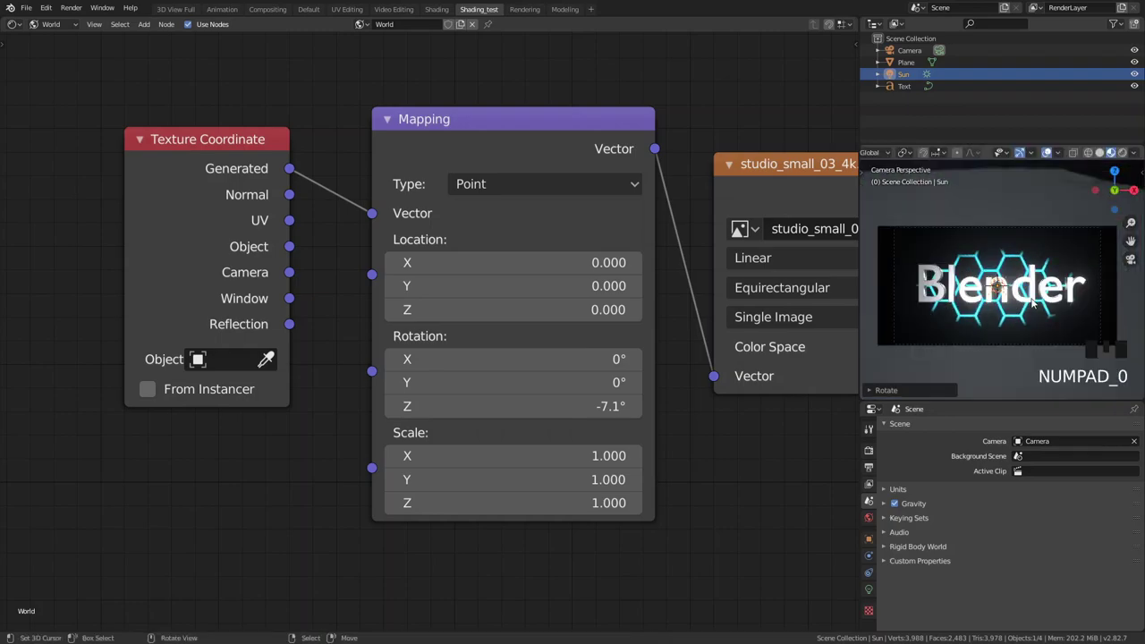
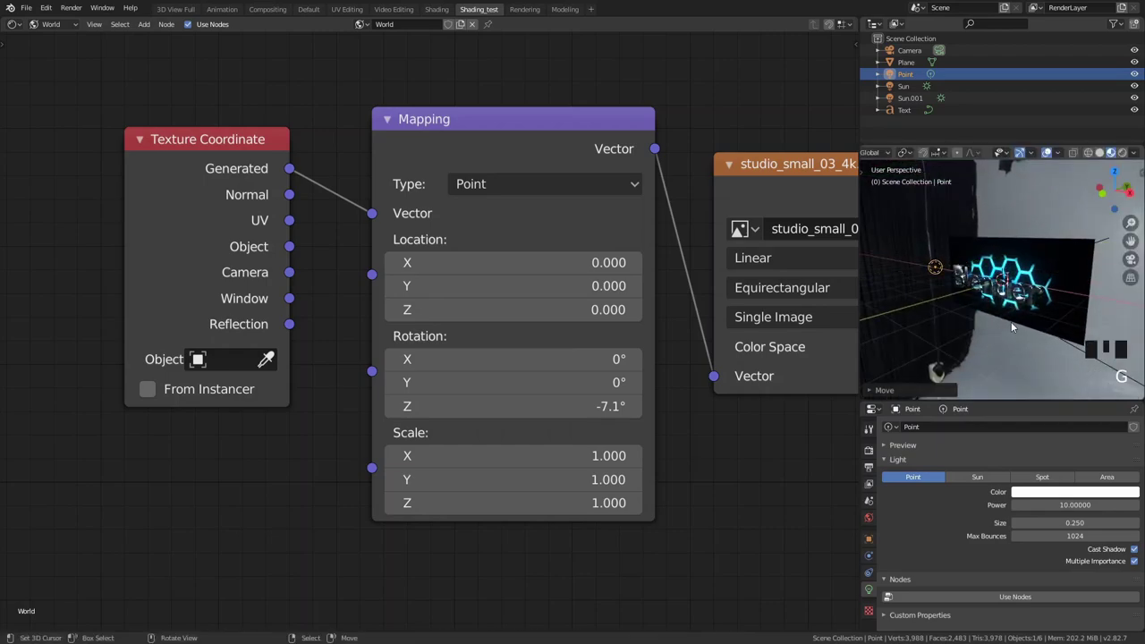
Step: Duplicate the point light with Shift+D and move the copy to a new spot
key("KP_0")
scroll("up", 3)
scroll("down", 3)
key("shift+d")
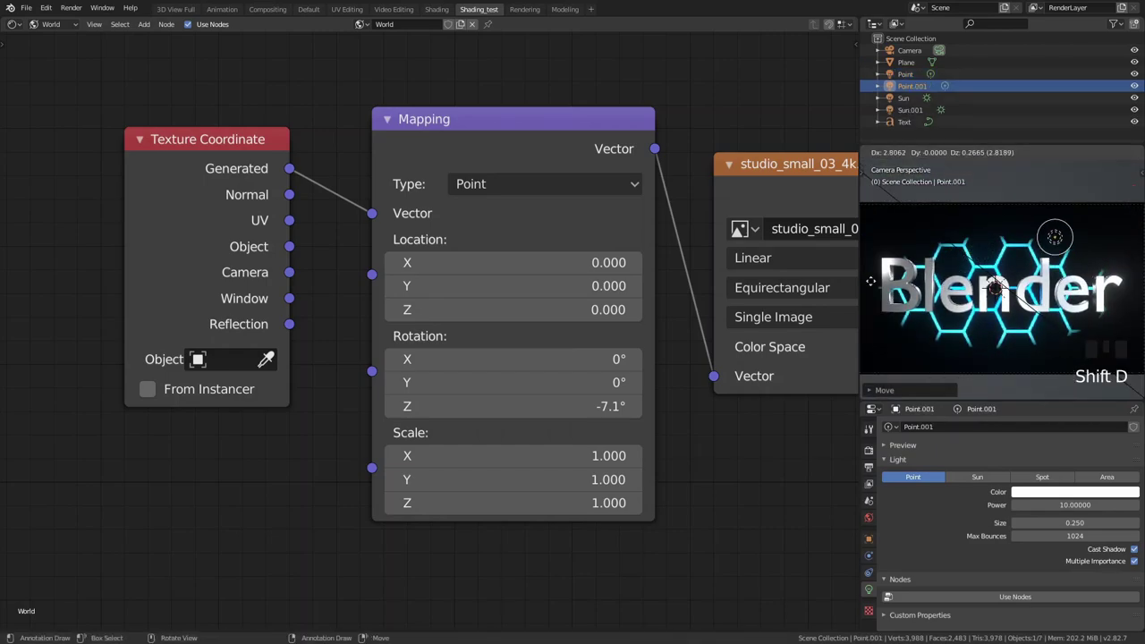
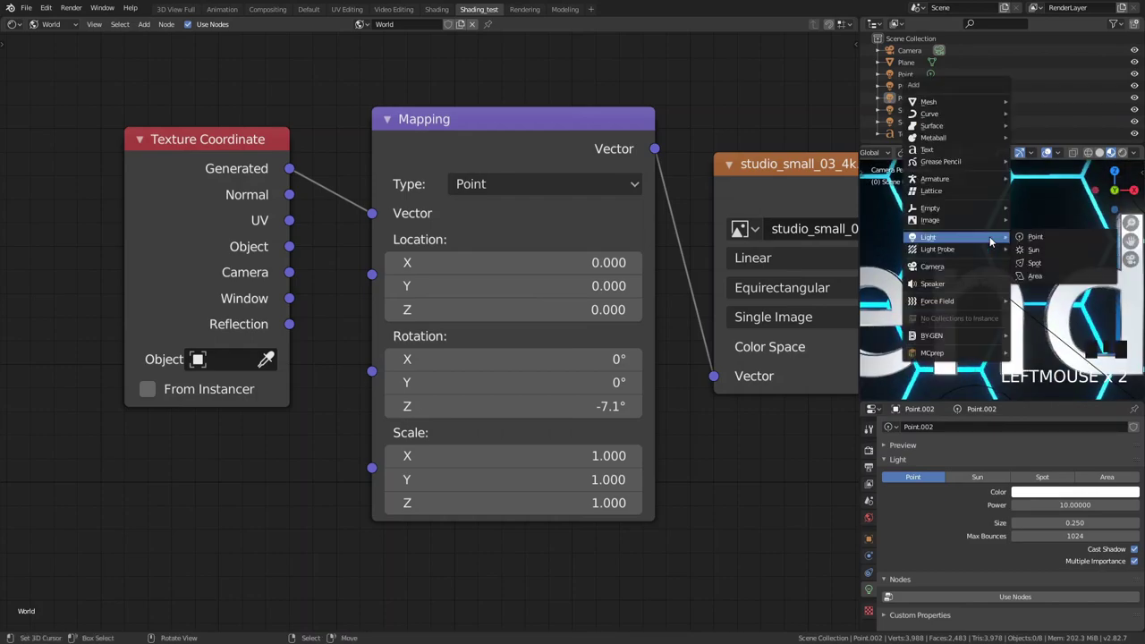
Step: Add a third point light and an Empty object to the scene
key("shift+a")
scroll("down", 3)
left_click_drag(993, 291, 1075, 270)
right_click(1074, 270)
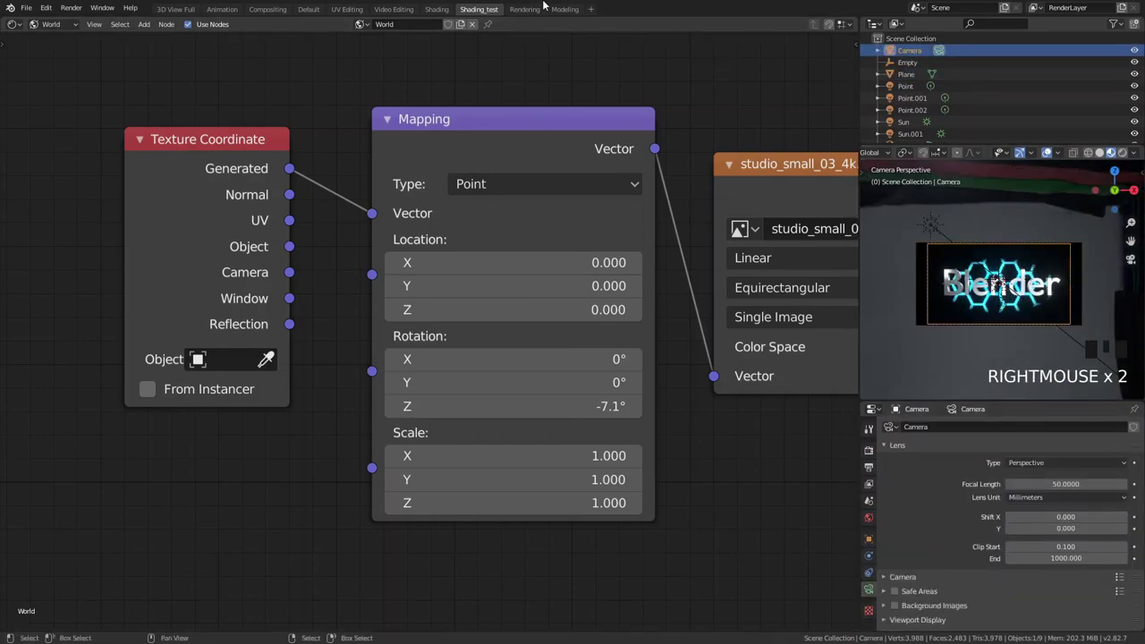
left_click(558, 11)
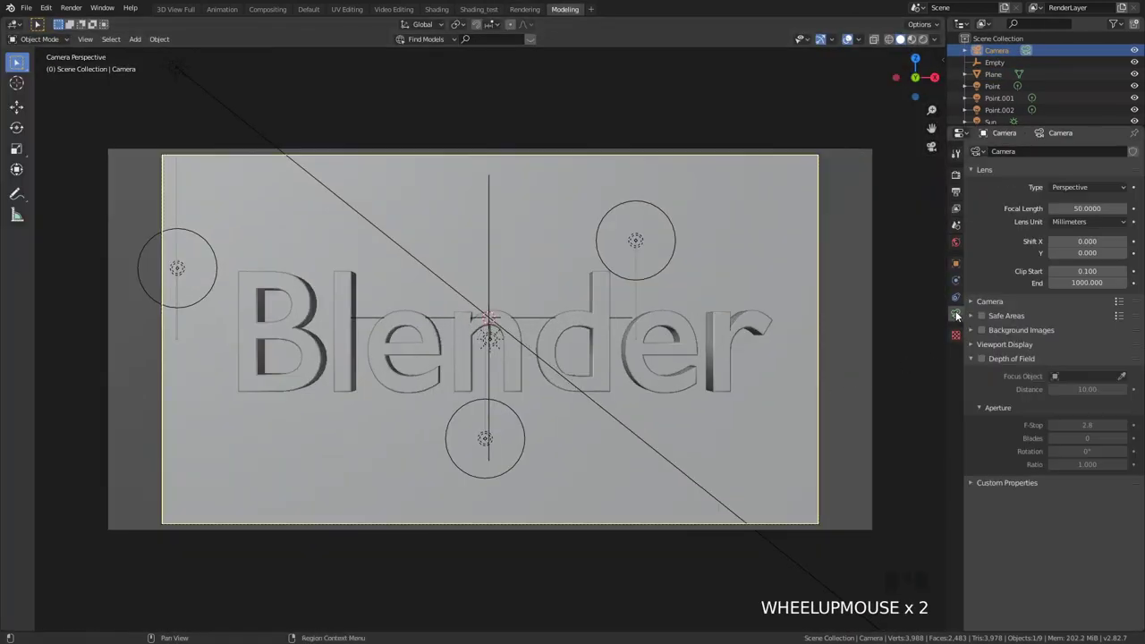
left_click(986, 360)
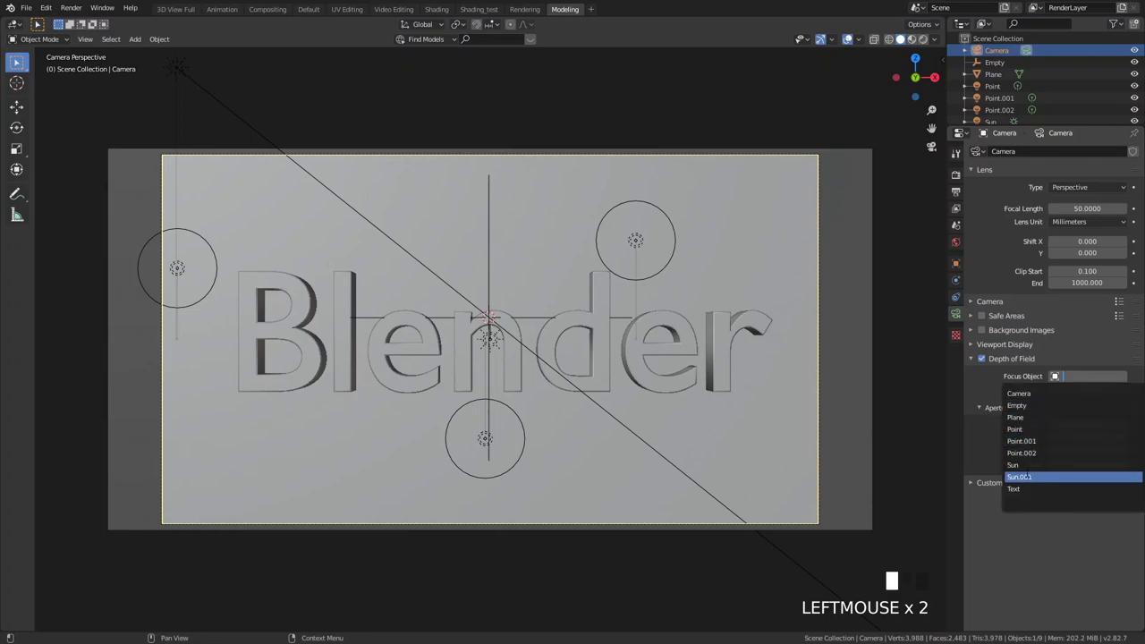
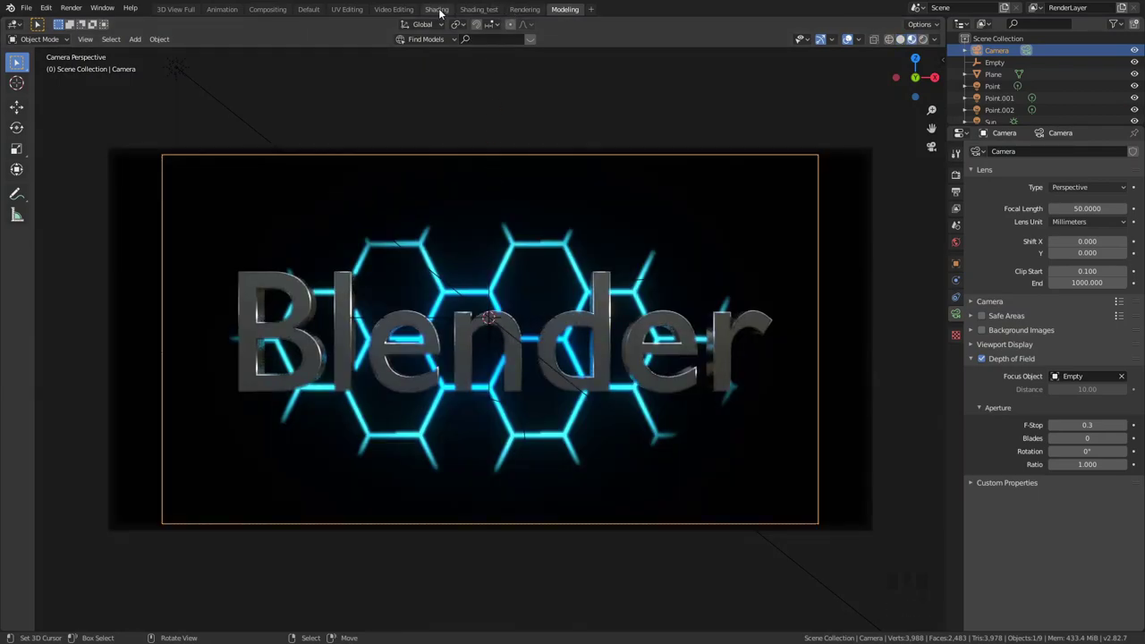
left_click(556, 70)
scroll("up", 3)
key("z")
right_click(922, 245)
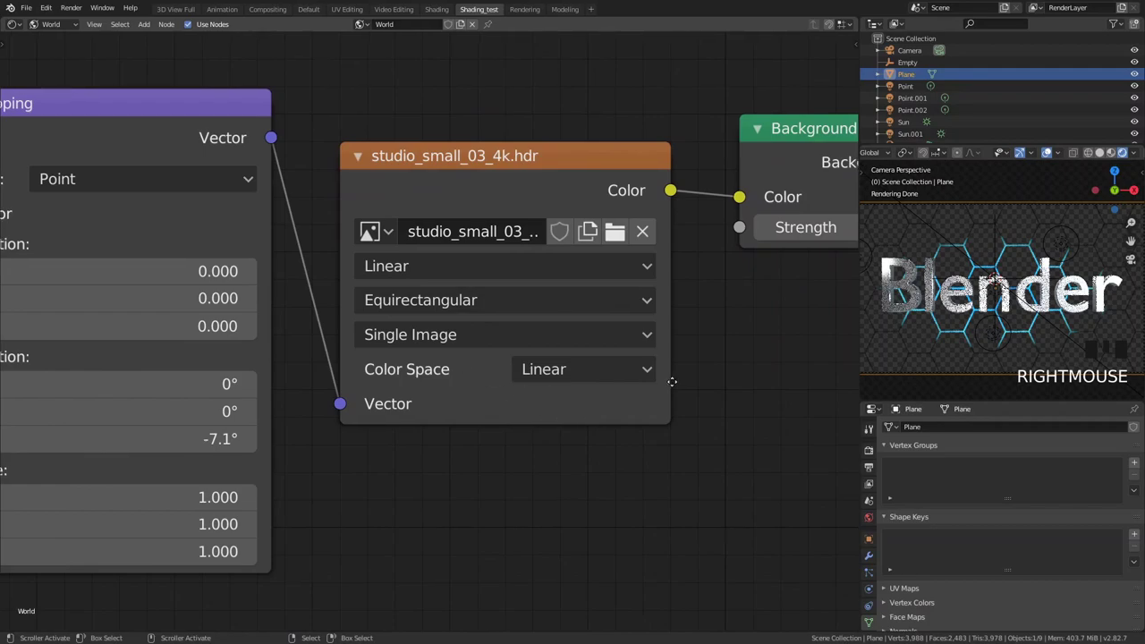
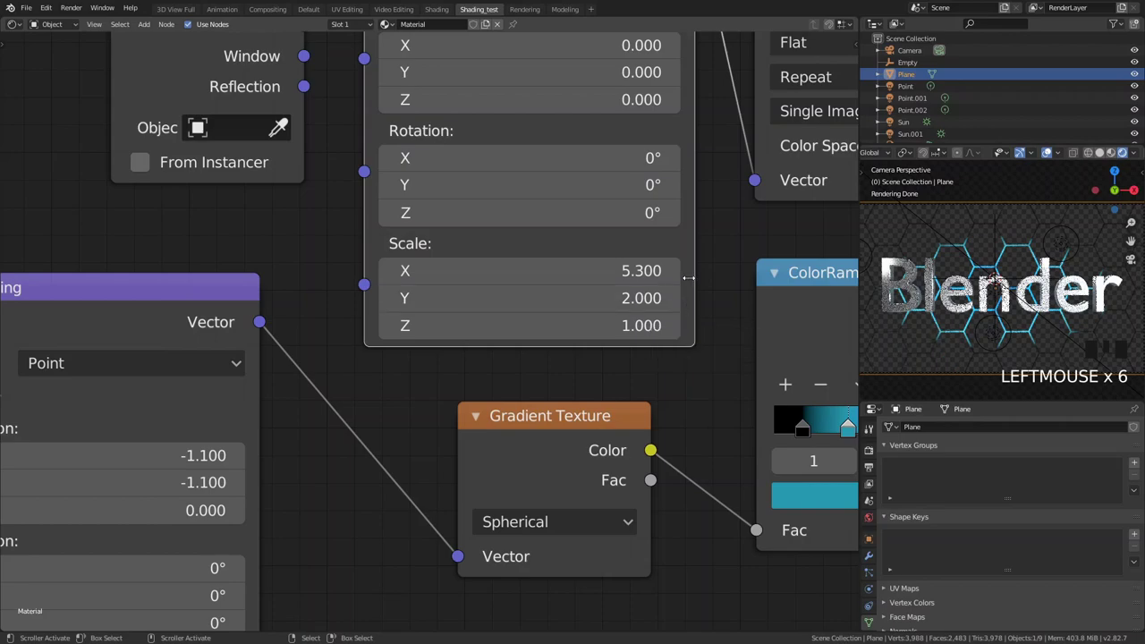
Step: Preview the viewport shading, then bring up the Rendering workspace showing Cycles GPU at 128 samples
left_click_drag(672, 275, 1019, 267)
key("z")
key("z")
left_click(576, 9)
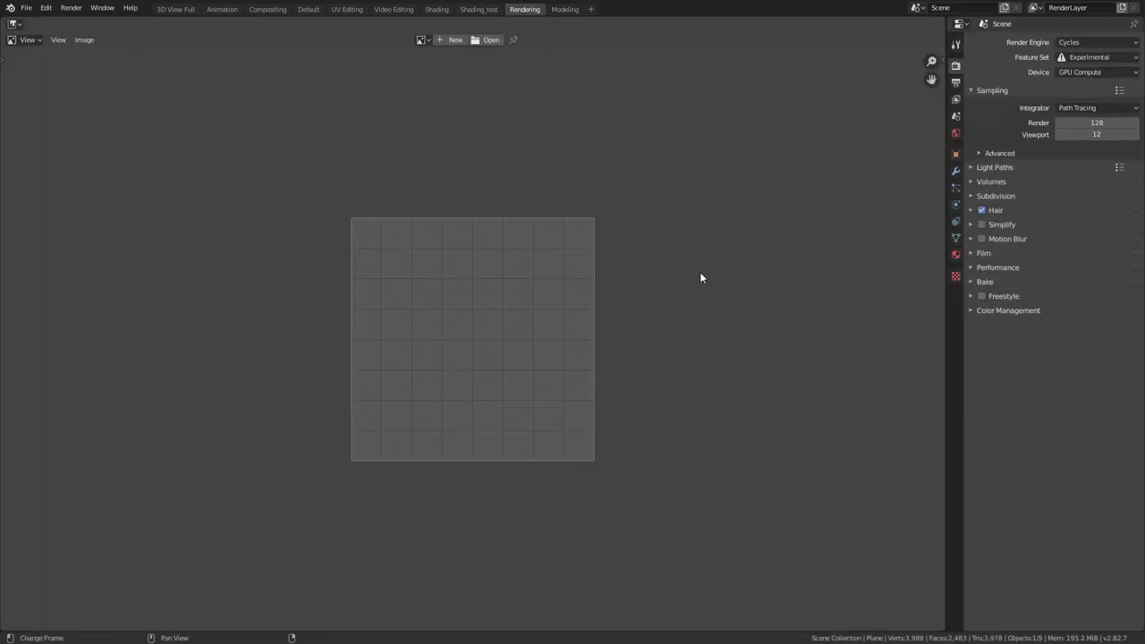
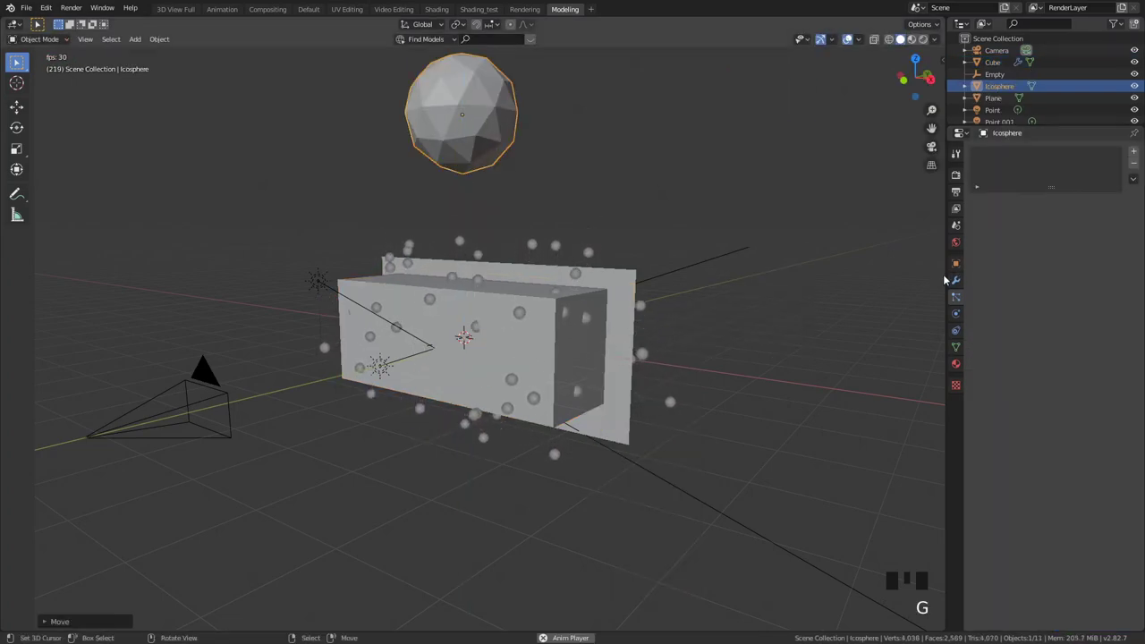
Step: Scale the icosphere down to a tiny size
left_click_drag(960, 282, 1069, 223)
left_click_drag(1052, 152, 587, 222)
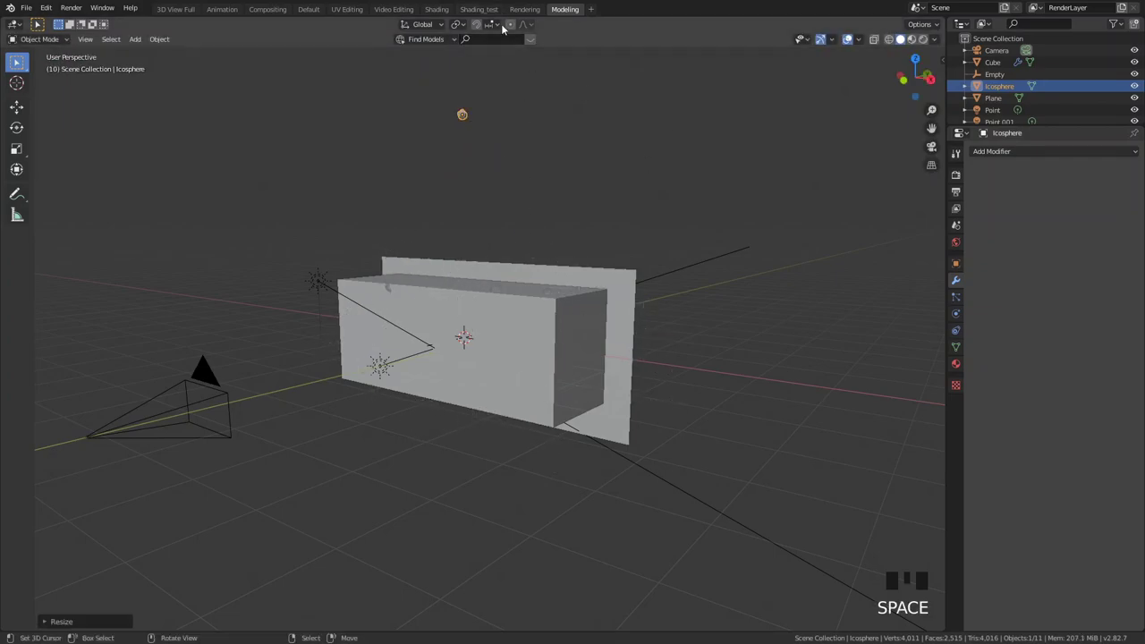
left_click(453, 27)
scroll("down", 3)
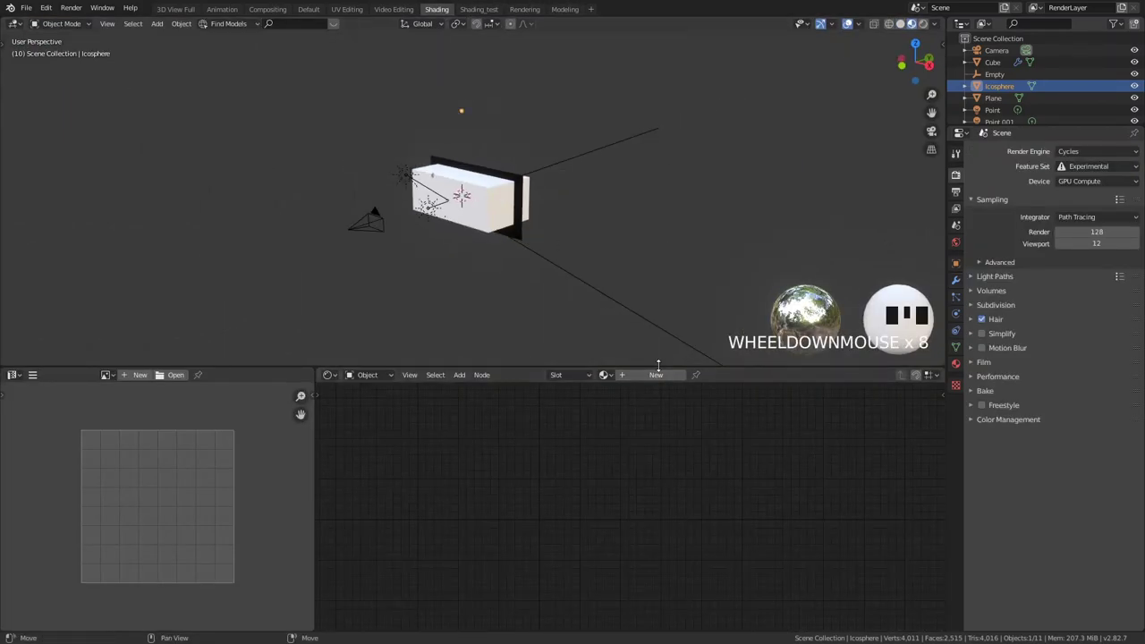
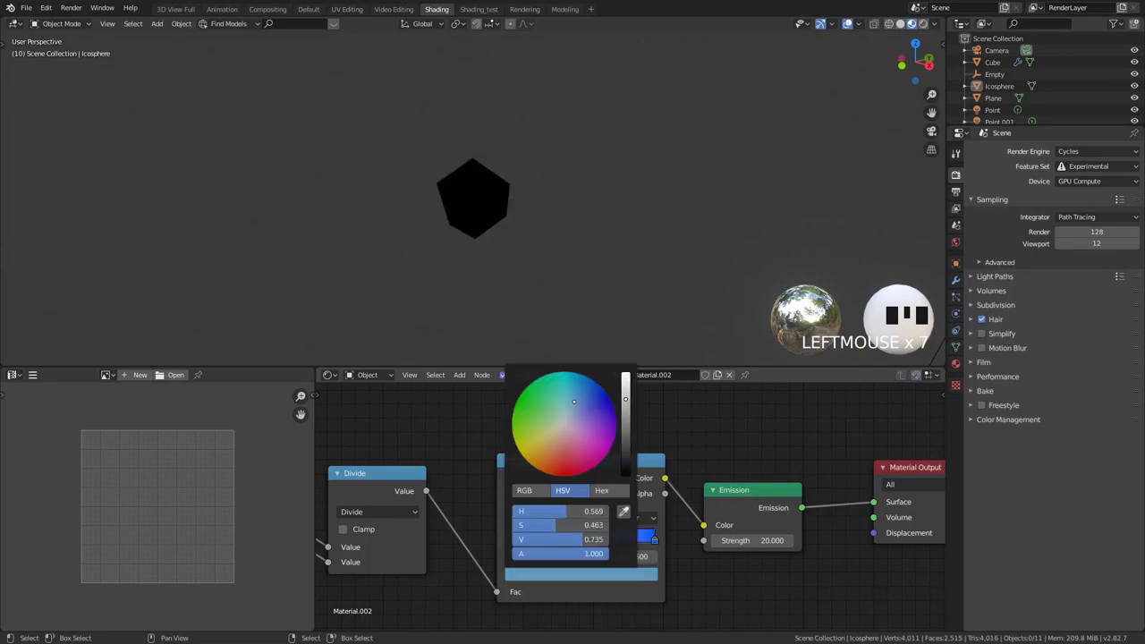
Step: Give it Material.002 routing Particle Info through Divide into a black-to-blue ColorRamp driving Emission
left_click(536, 538)
scroll("down", 3)
key("KP_0")
scroll("up", 3)
key("z")
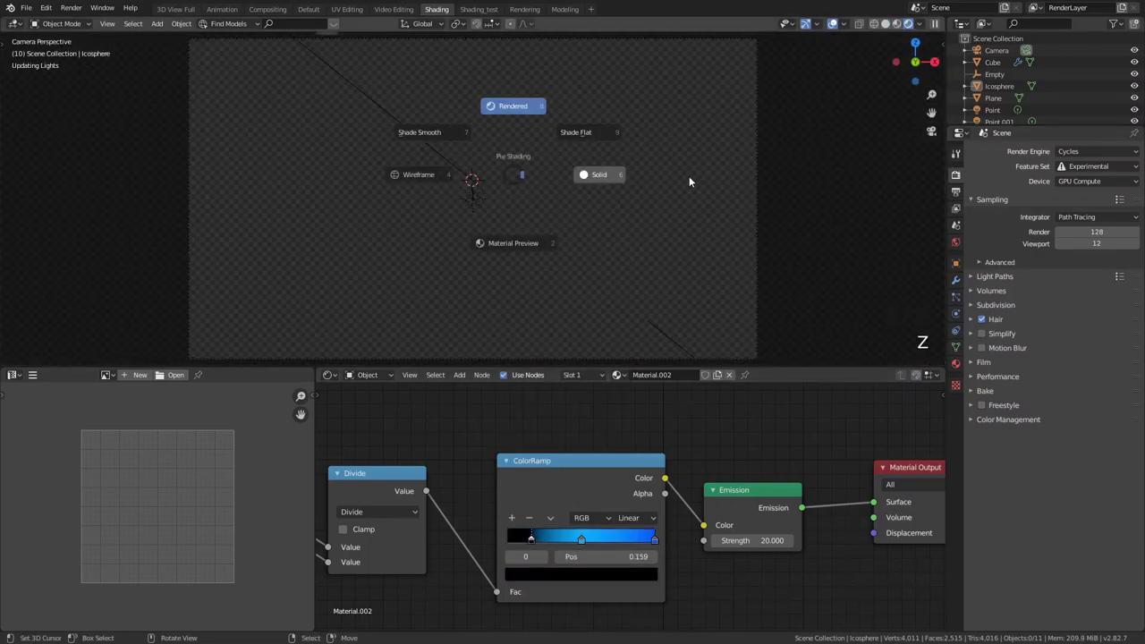